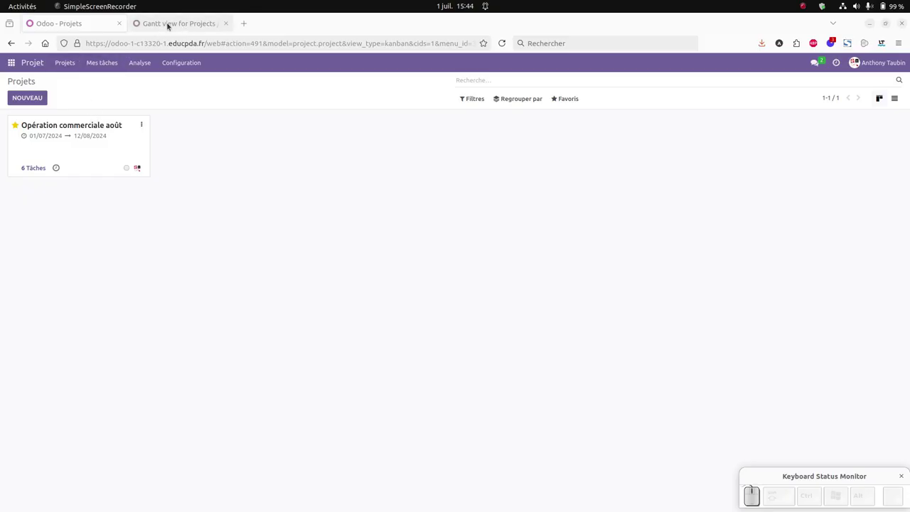
Check the Gantt view module page and return to the Odoo projects page
click(173, 24)
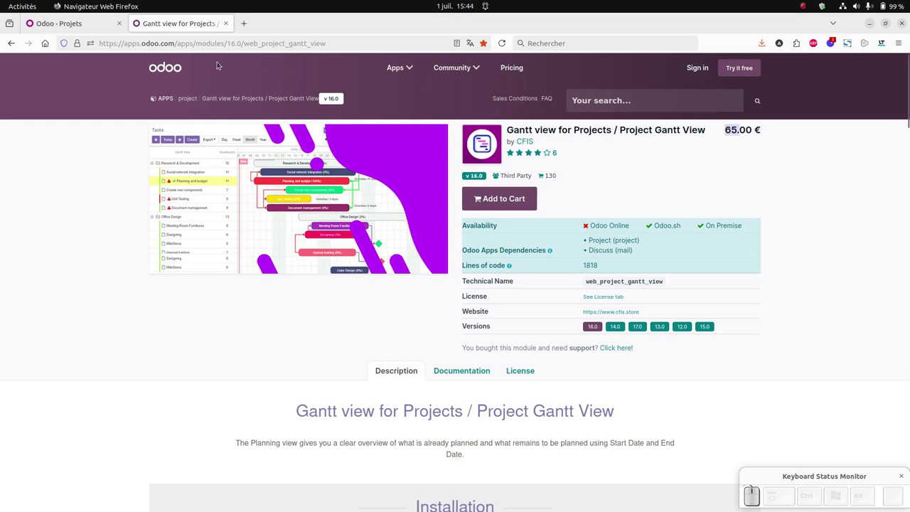
click(53, 25)
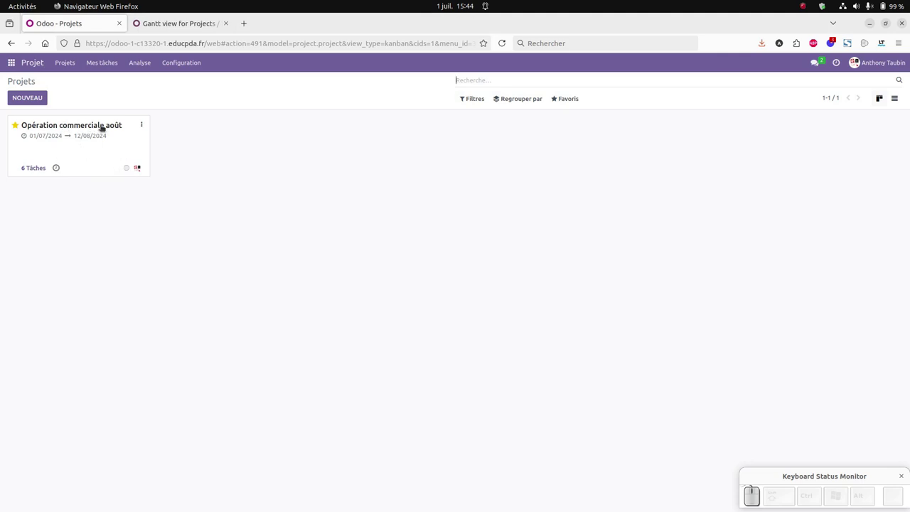
Open the tasks of Opération commerciale août and switch them to the Gantt chart
click(103, 125)
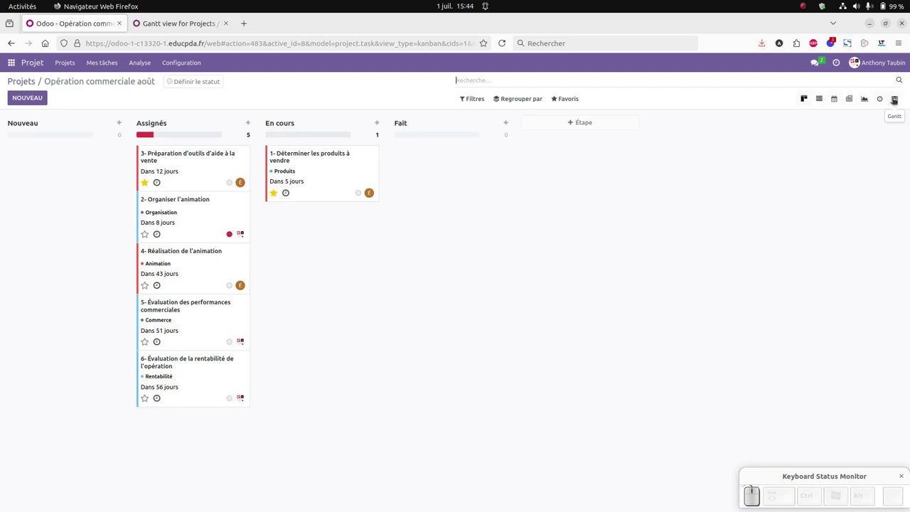
click(895, 98)
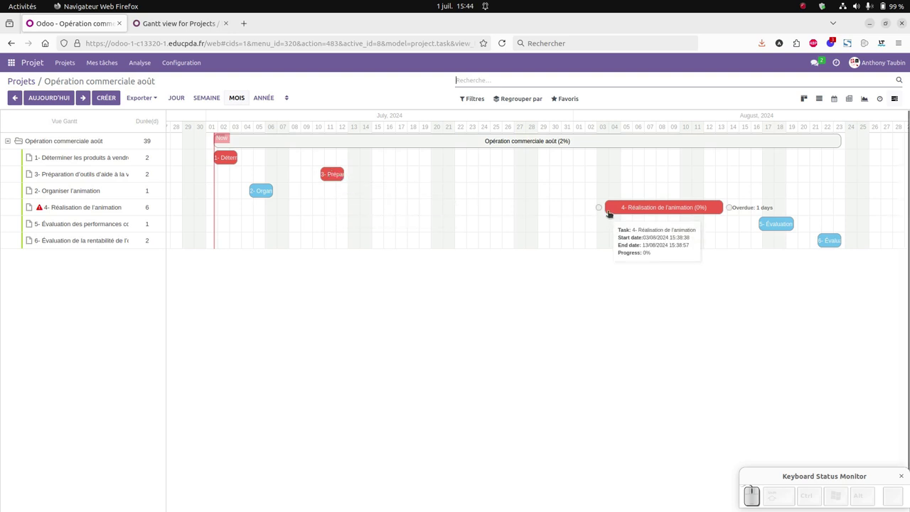
Move task 3 to 29–30 July, keep its deadline on 13 July and save
drag(327, 173, 559, 175)
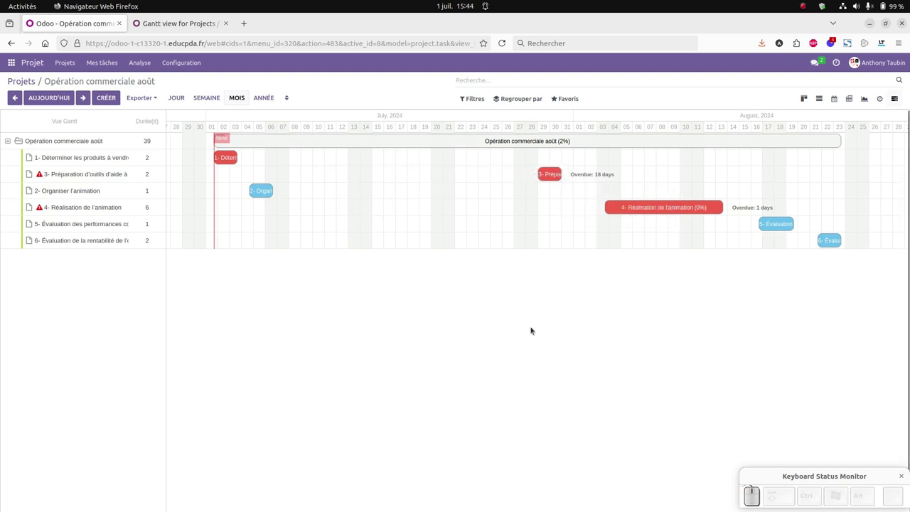
click(561, 175)
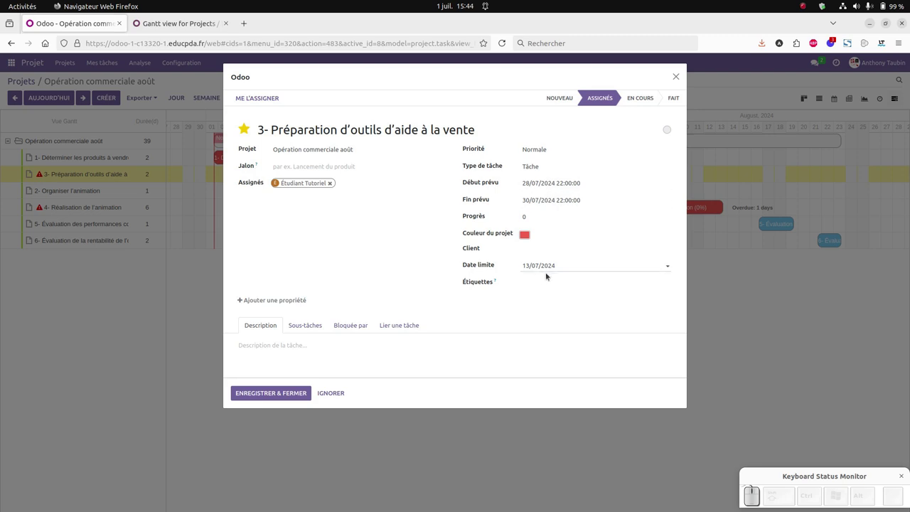
click(538, 266)
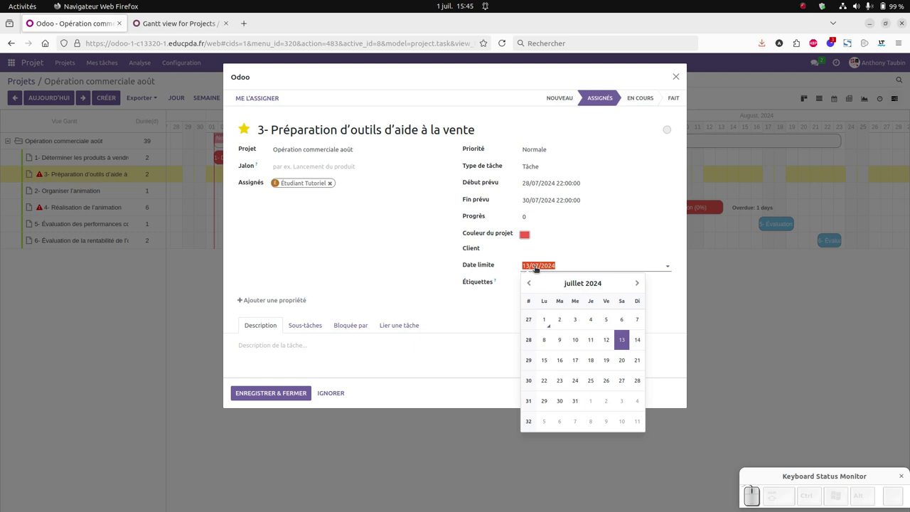
click(564, 401)
click(677, 78)
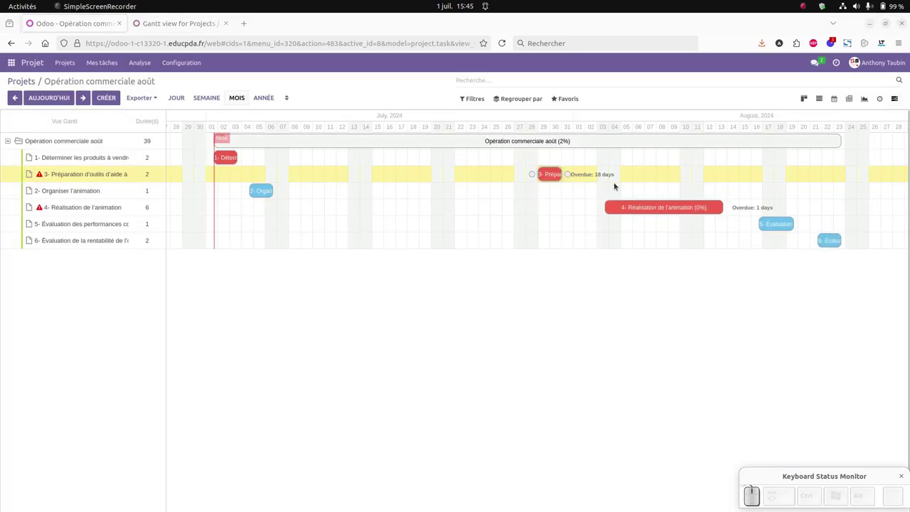
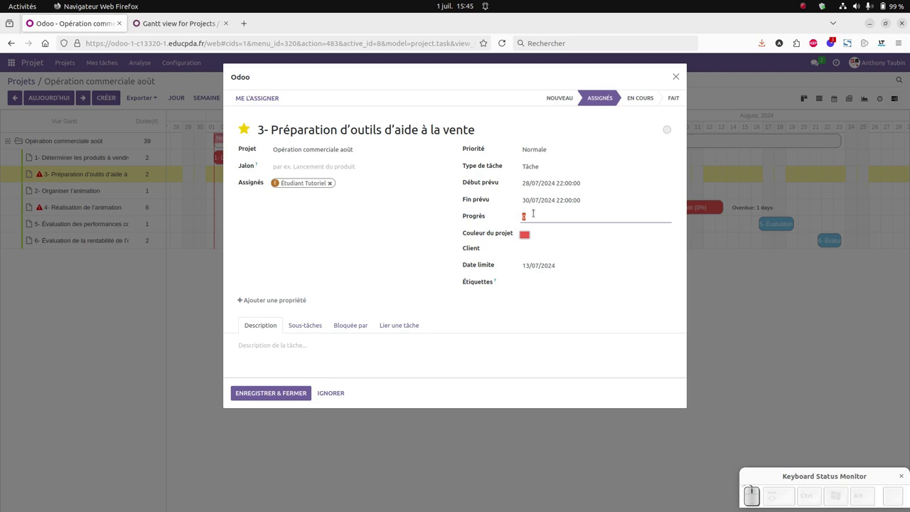
Set task 3's progress to 25 and save it
key(KP_2)
key(KP_5)
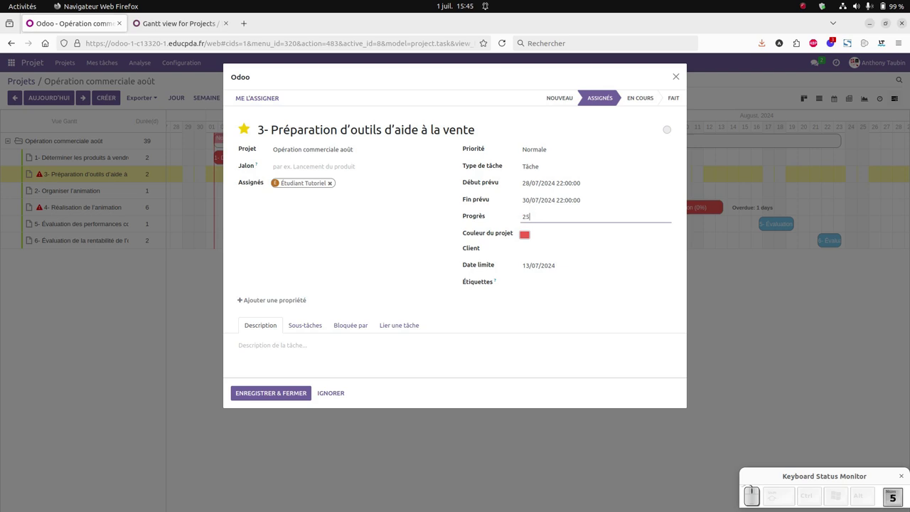
click(304, 396)
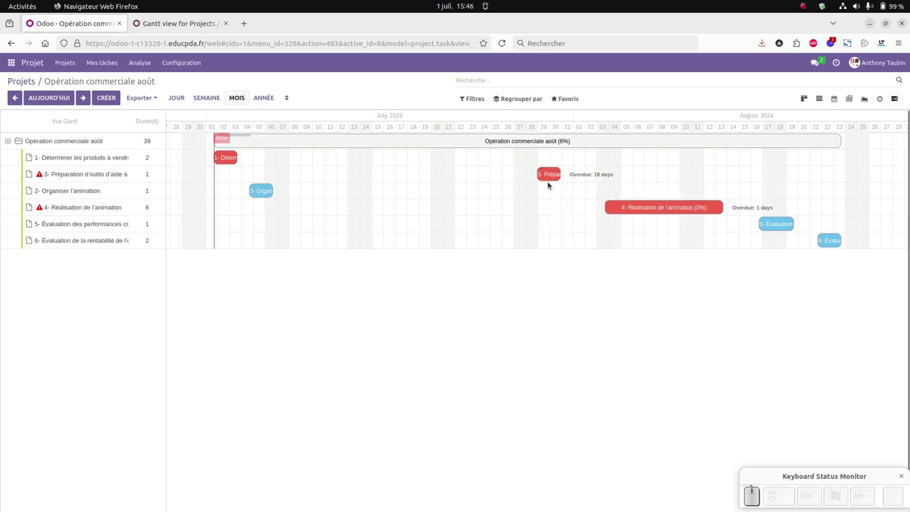
Reopen task 3 from the task board to confirm its 25% progress, then return to the board
click(804, 96)
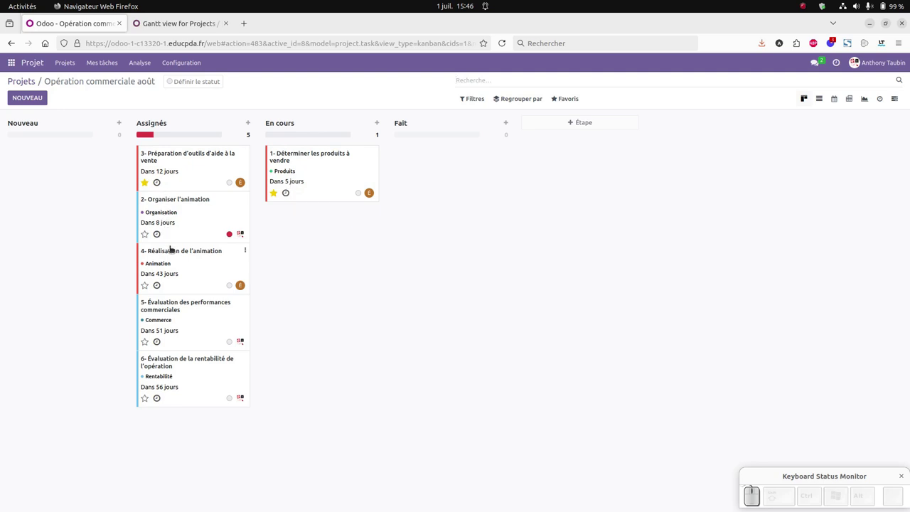
click(172, 154)
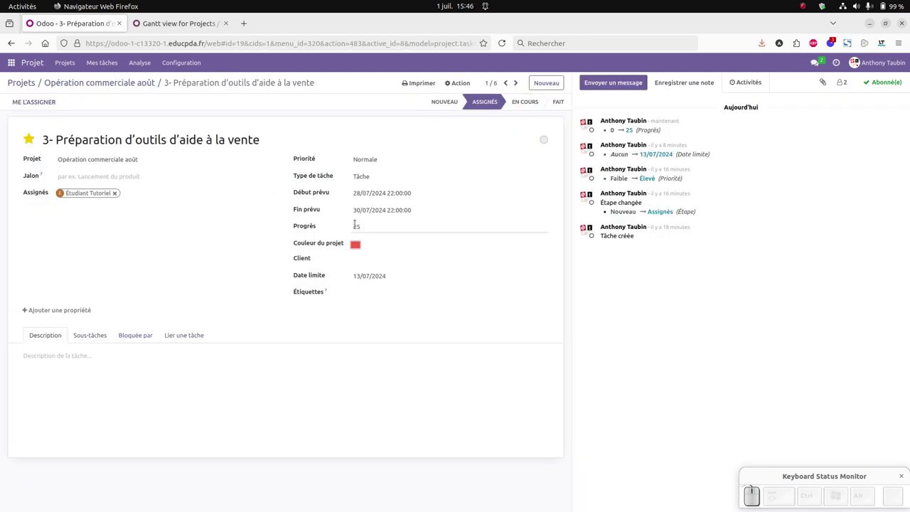
click(117, 83)
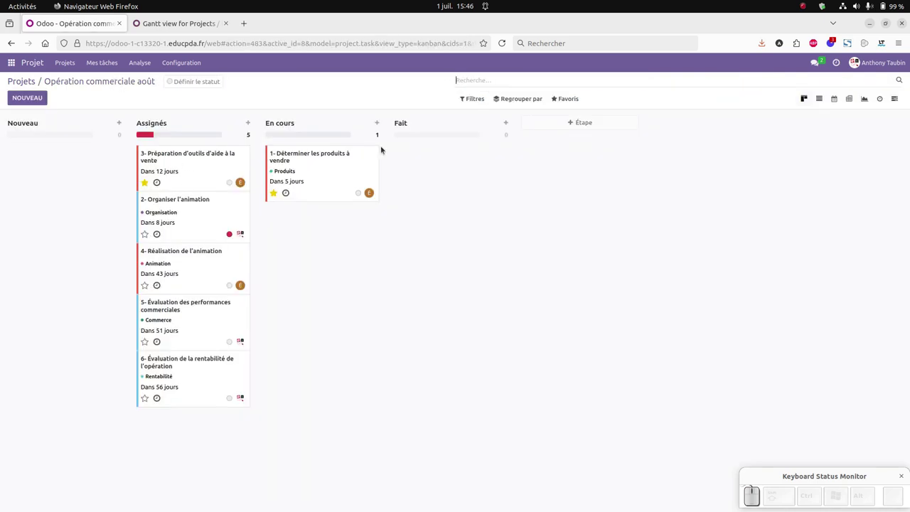
In the Gantt chart, link task 3 as predecessor of task 4 Réalisation de l'animation, keeping the link when asked to delete it
click(899, 98)
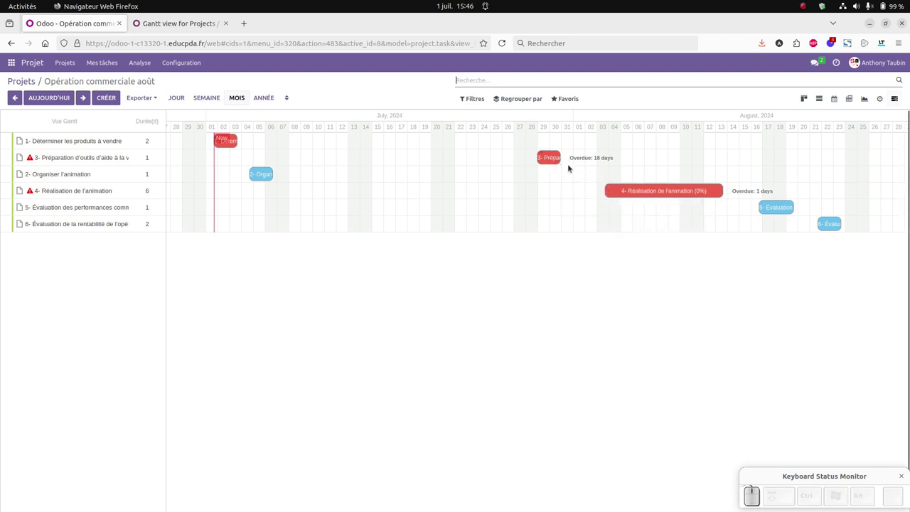
drag(569, 158, 604, 190)
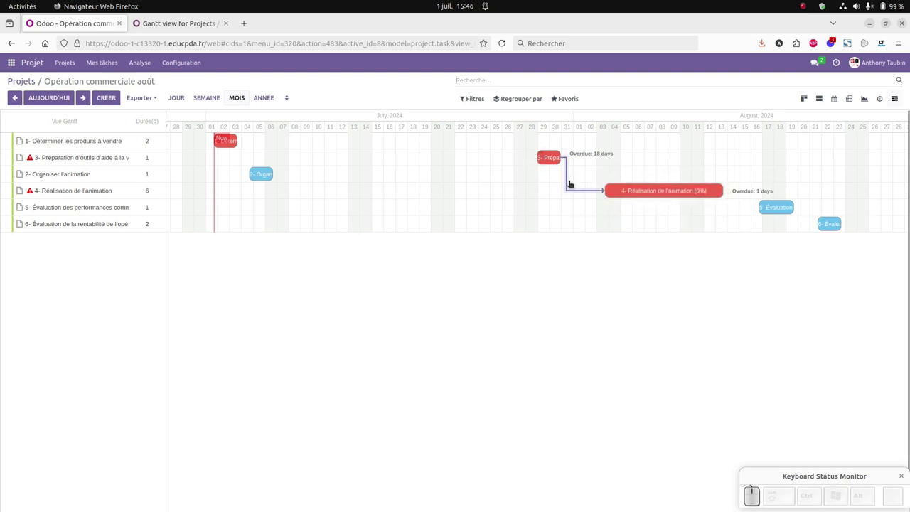
click(561, 183)
click(560, 184)
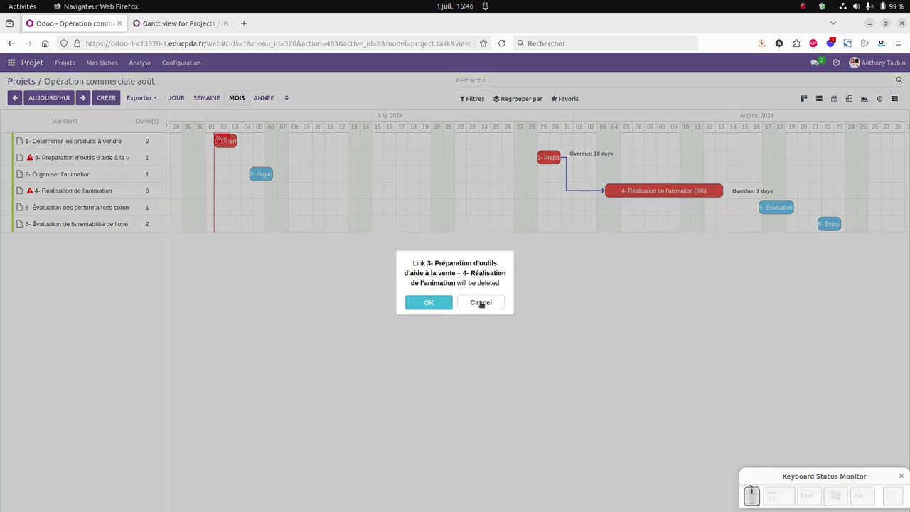
click(482, 302)
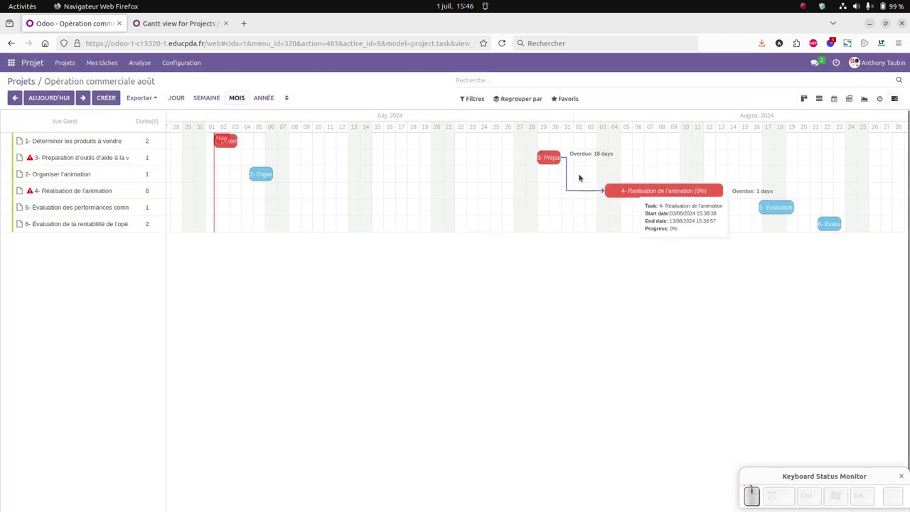
click(550, 159)
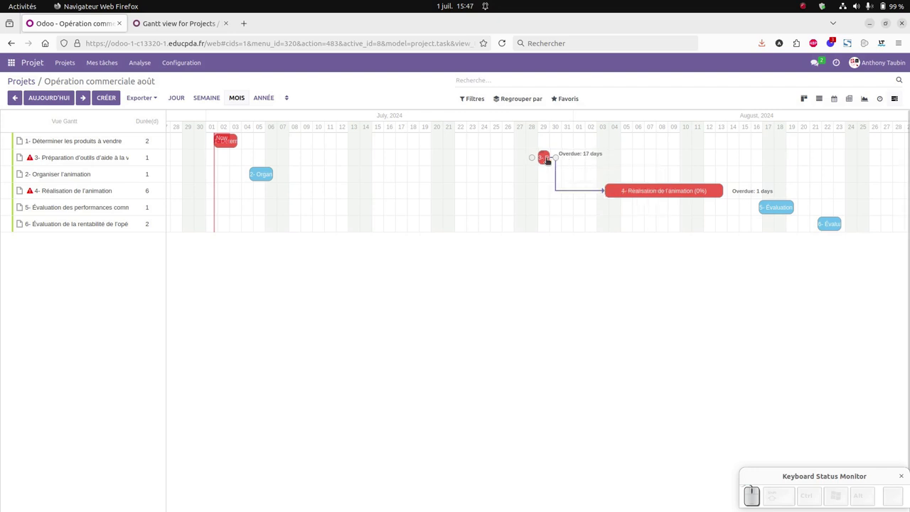
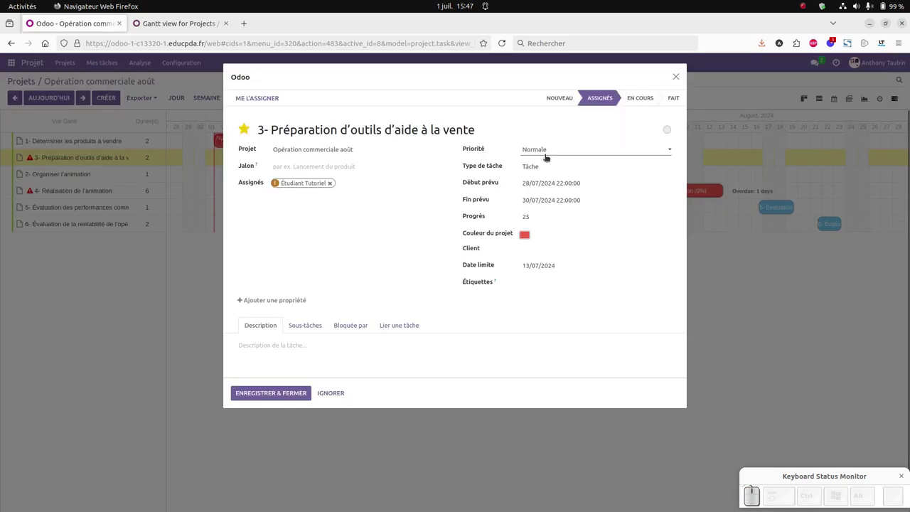
View task 3's linked tasks and keep the Finir à début link to Réalisation de l'animation
click(389, 324)
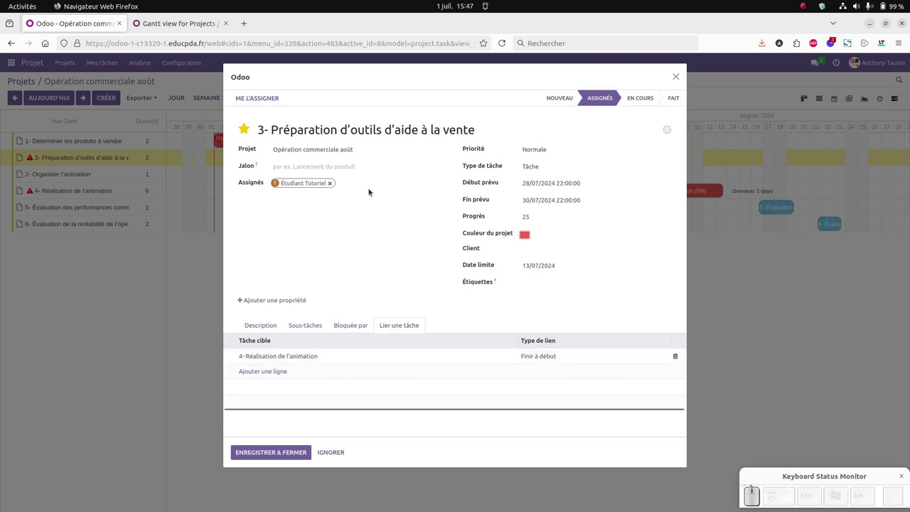
click(556, 358)
click(558, 357)
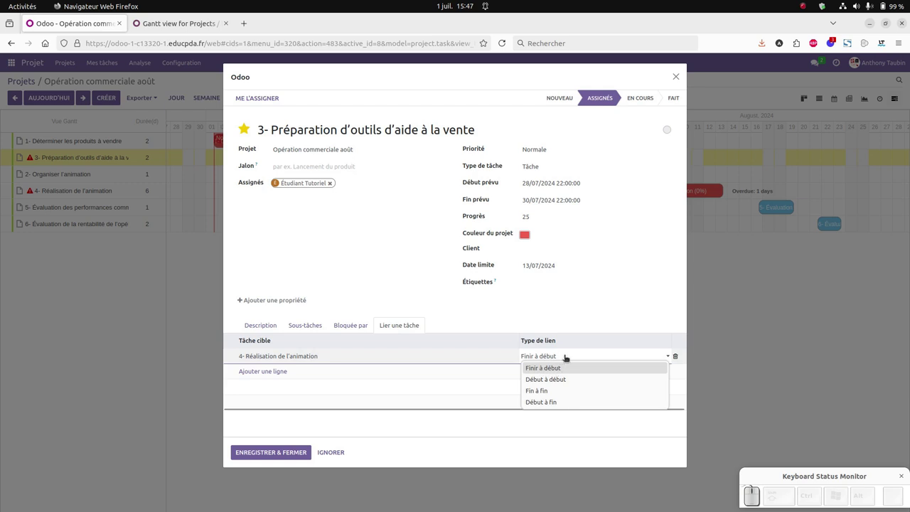
click(568, 356)
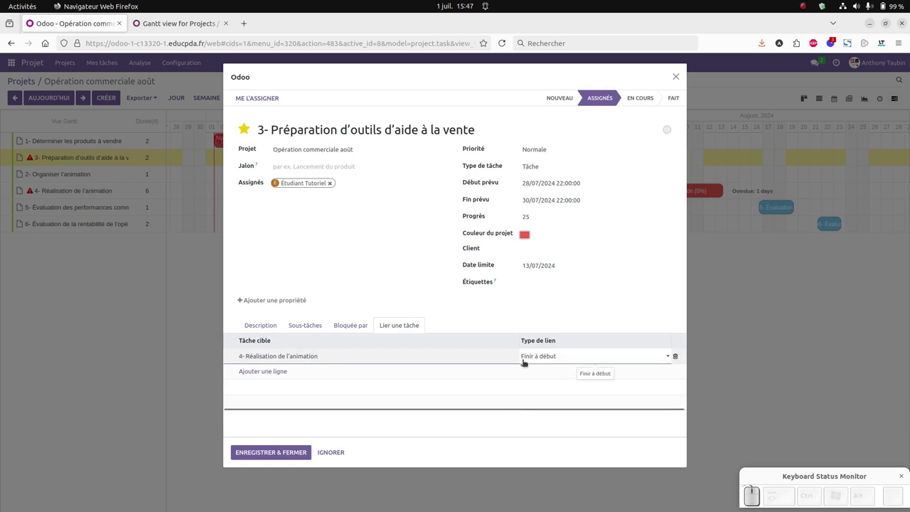
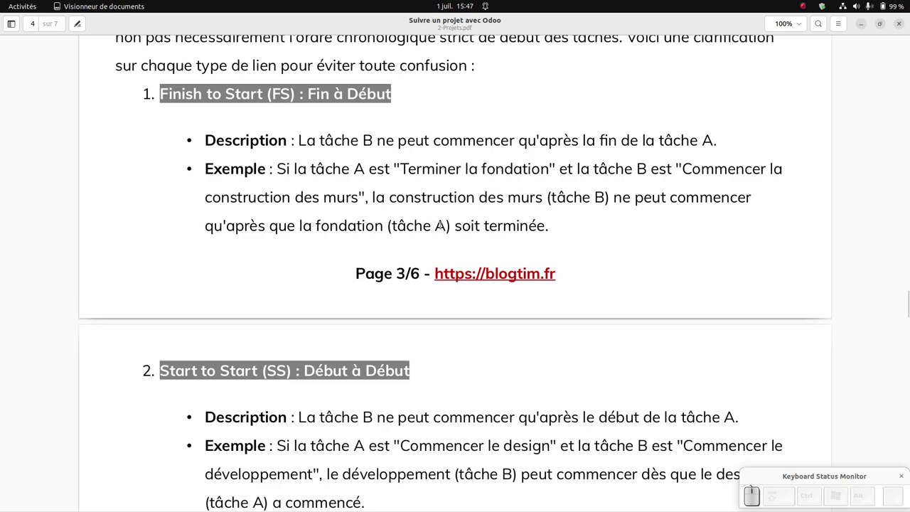
scroll(down, 3)
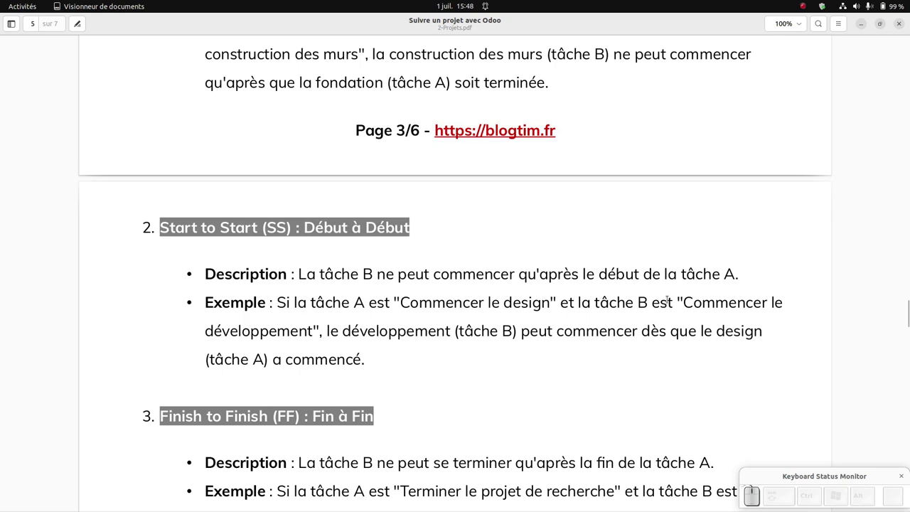
scroll(down, 3)
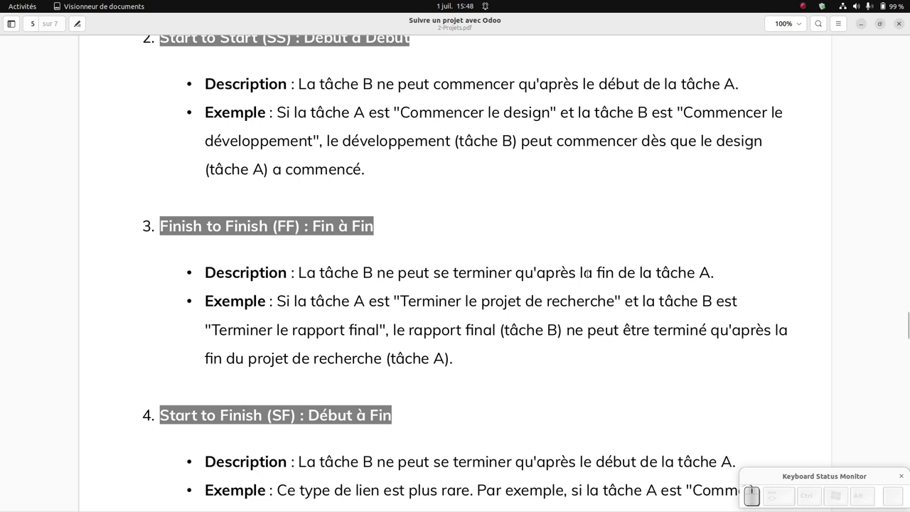
scroll(down, 3)
scroll(down, 3)
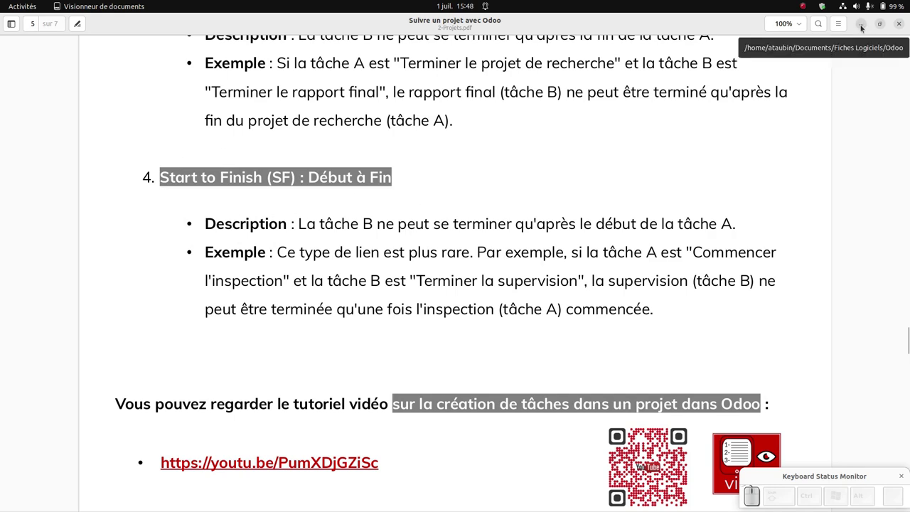
Return to the Gantt chart and draw a dependency link between task 2 and task 5
click(867, 27)
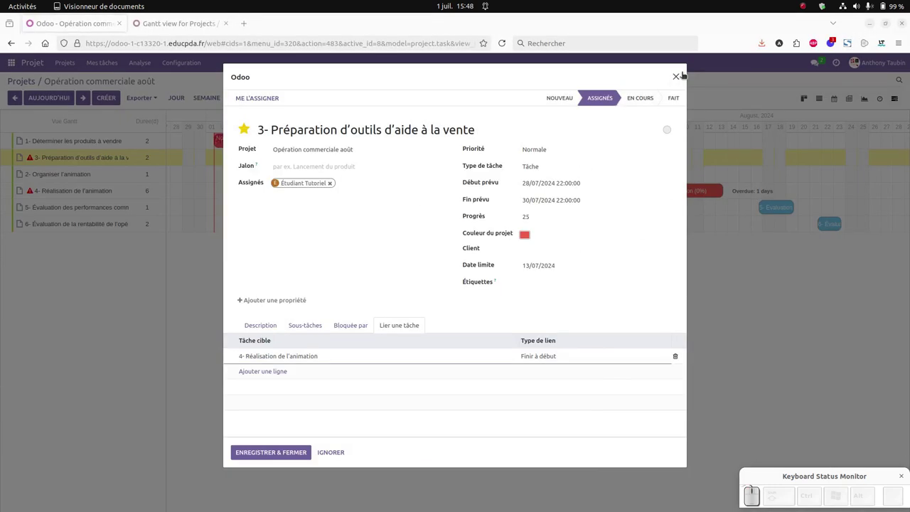
click(280, 452)
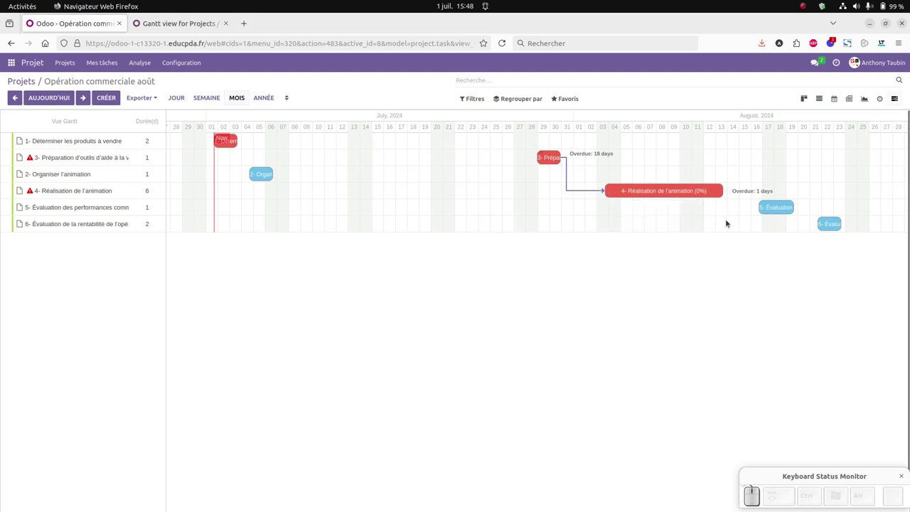
drag(756, 207, 284, 180)
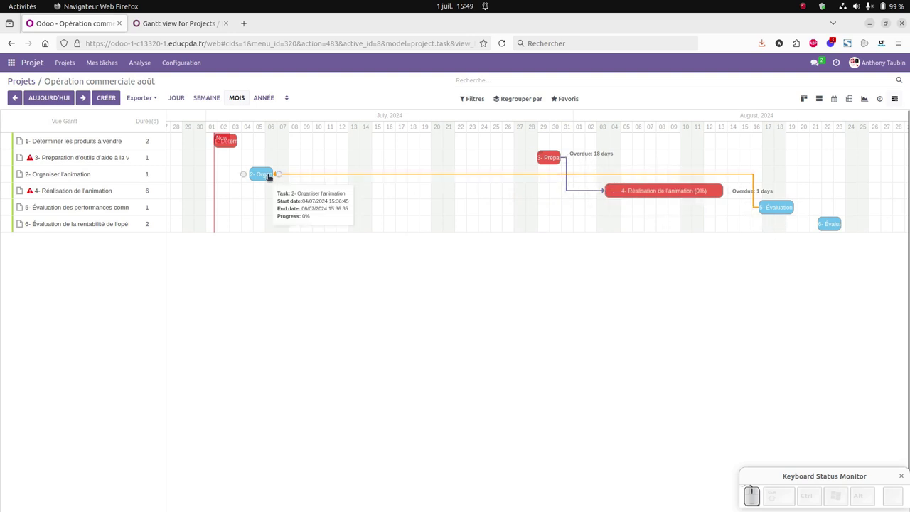
Check that task 5's link to Organiser l'animation is Début à fin and save the task
click(772, 207)
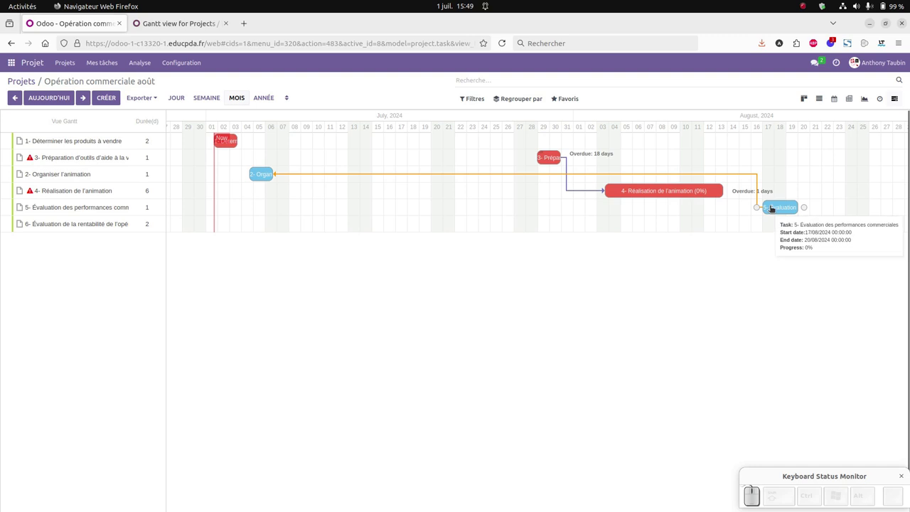
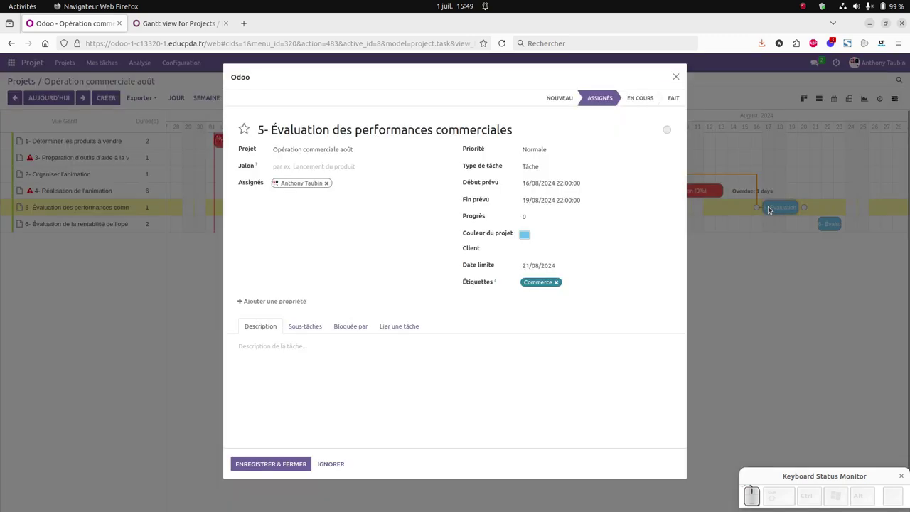
click(399, 328)
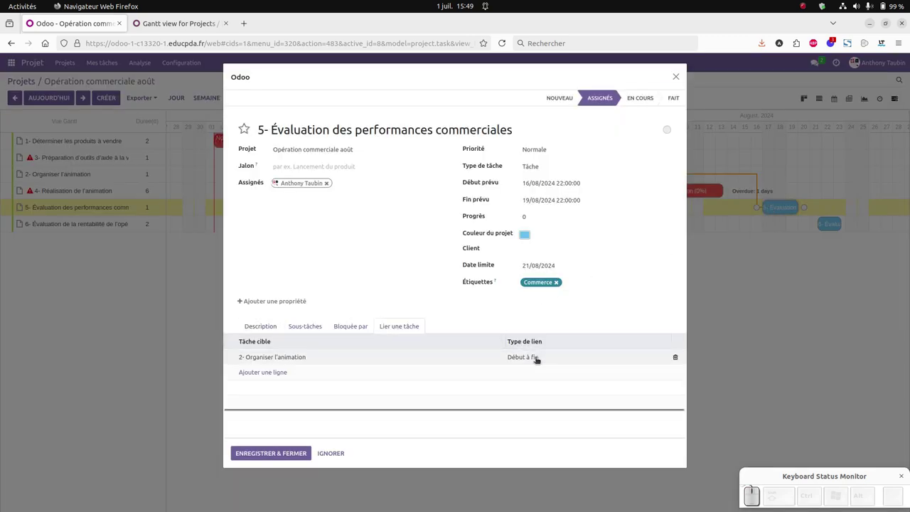
click(539, 359)
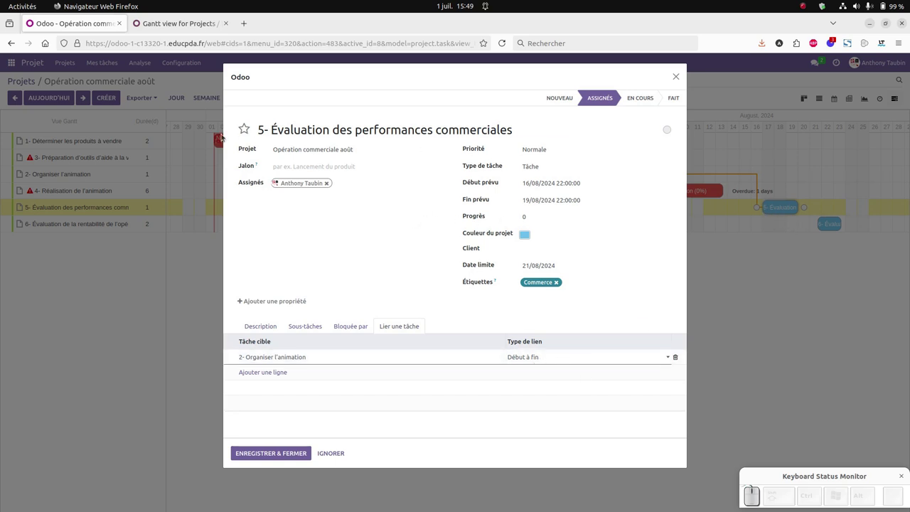
click(679, 76)
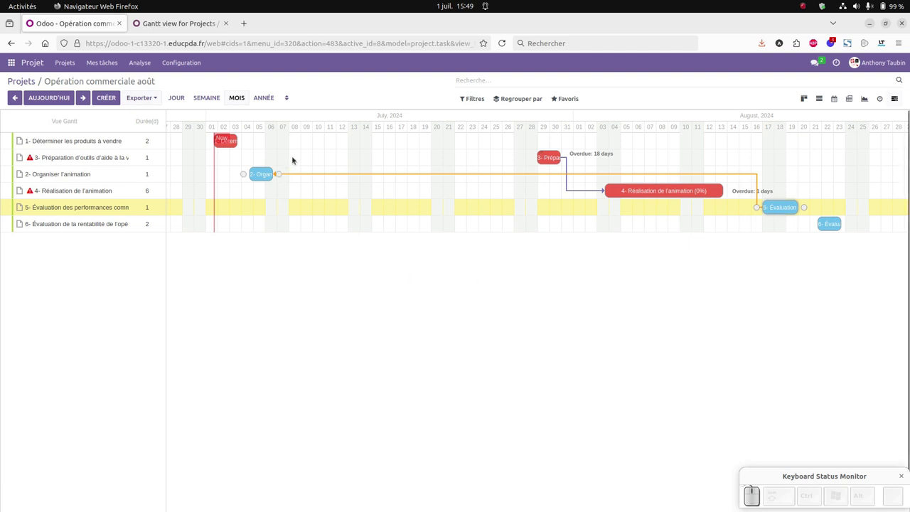
click(157, 98)
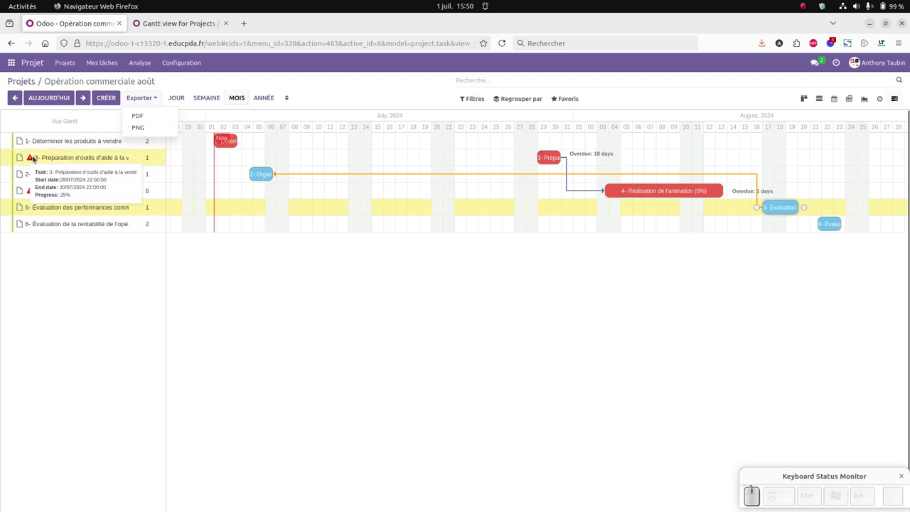
scroll(up, 3)
click(222, 285)
scroll(up, 3)
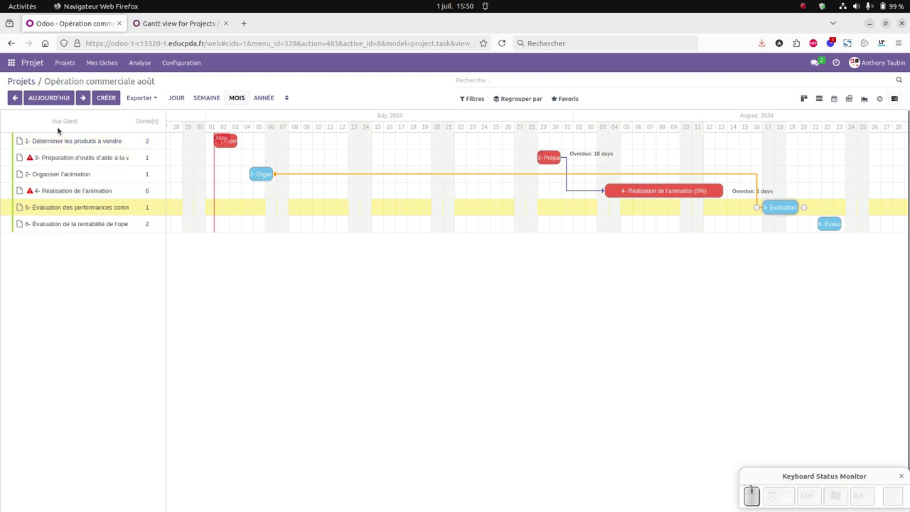